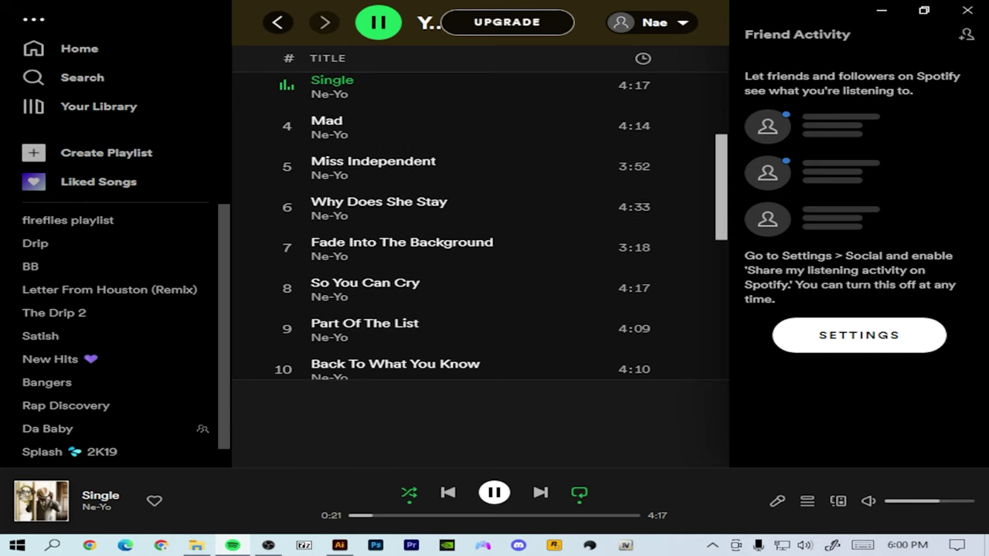
- Leave Ne-Yo's 'Single' playing in Spotify and return to the traced portrait in Illustrator
key("ctrl+-")
- On a new layer behind the line art, draw a rectangle filled with a peach swatch from the Skin Tones library
key("ctrl+z")
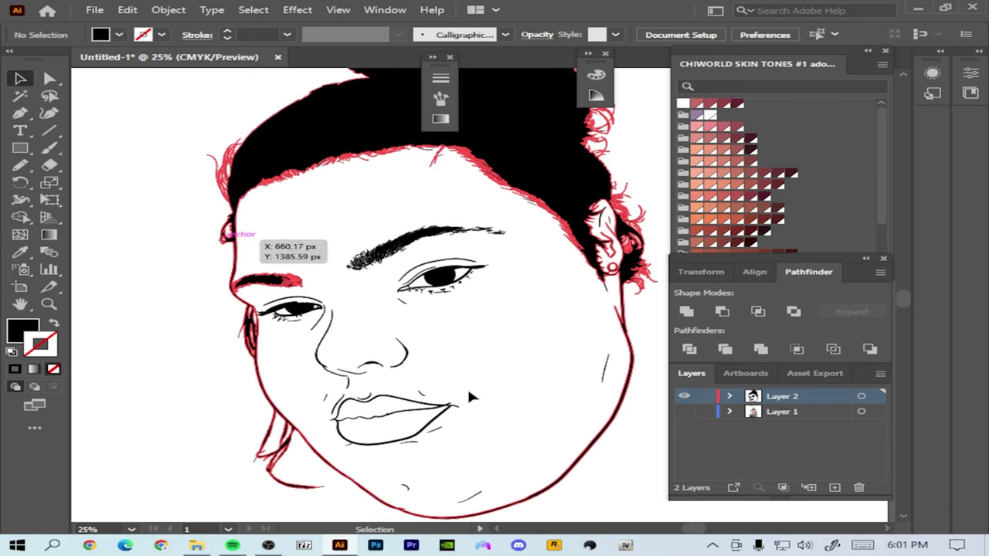
key("ctrl+z")
key("ctrl+z")
key("ctrl+z")
key("ctrl+z")
key("ctrl+z")
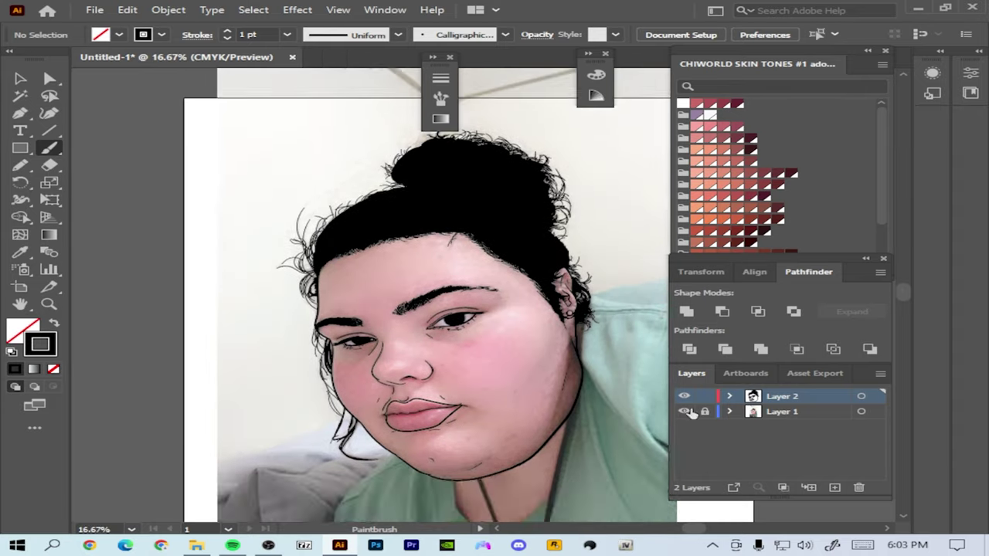
key("ctrl+-")
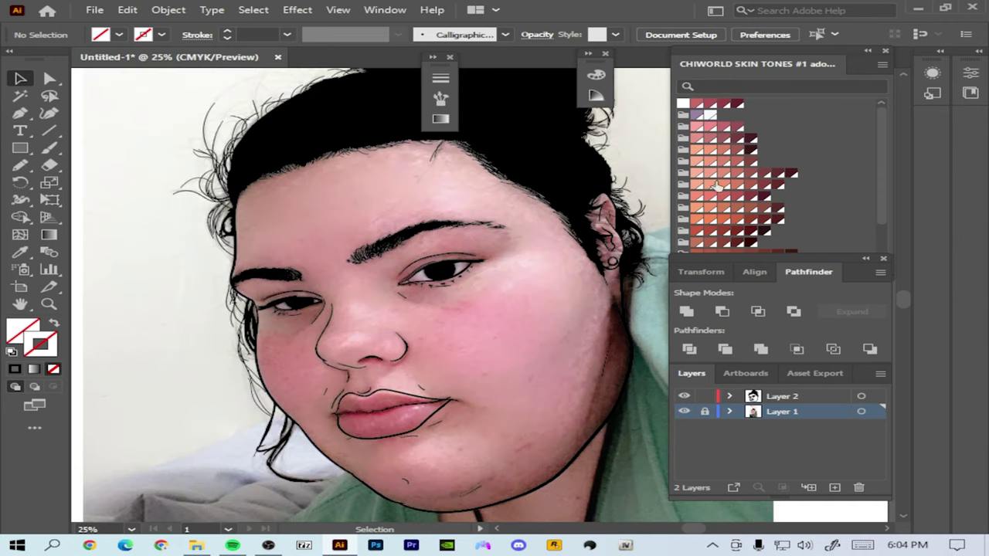
key("ctrl+-")
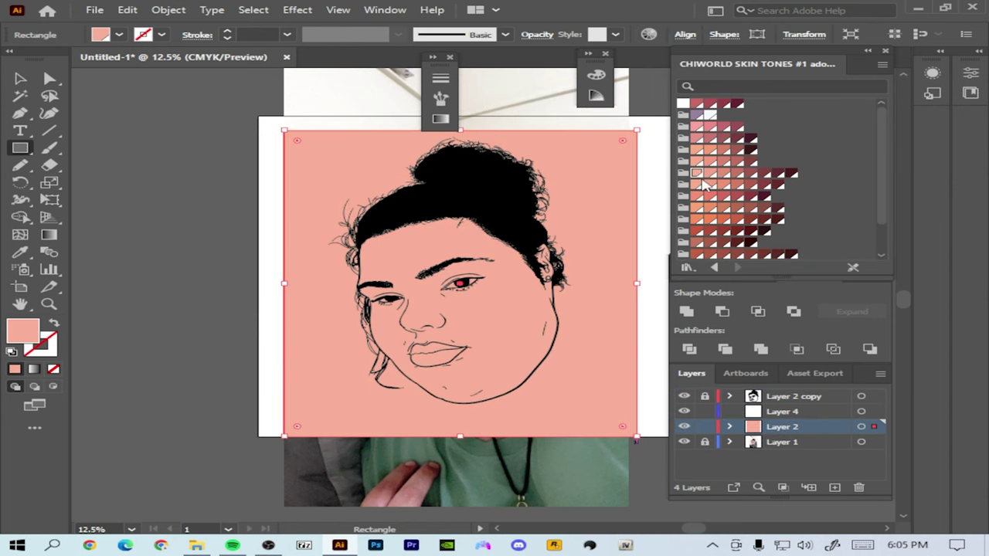
- Enter isolation mode on the line-art group and select the face shapes inside the traced outline
right_click(369, 260)
right_click(594, 392)
right_click(621, 295)
key("BackSpace")
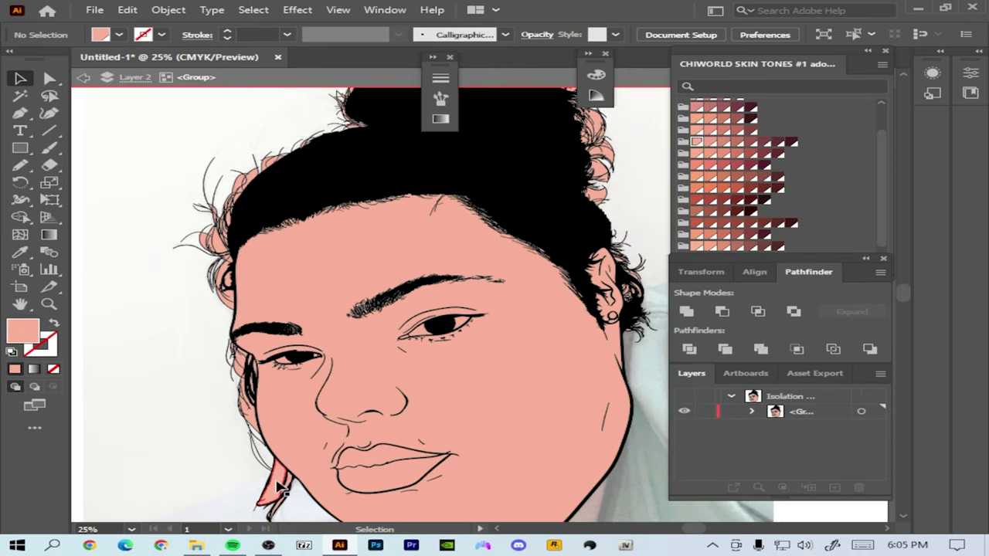
key("BackSpace")
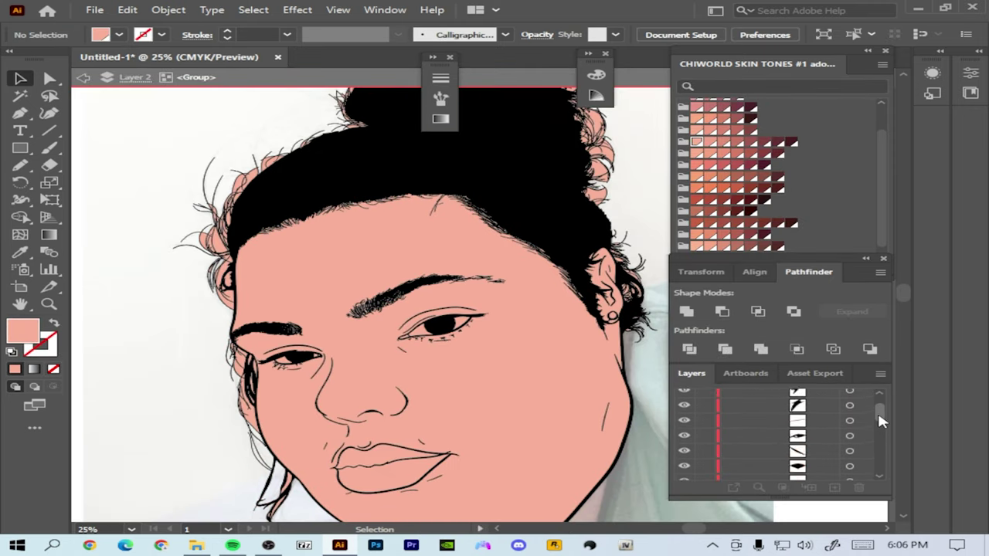
key("ctrl+-")
- Fill the face shapes with the peach swatch, tint the eye whites, then exit isolation mode
right_click(358, 288)
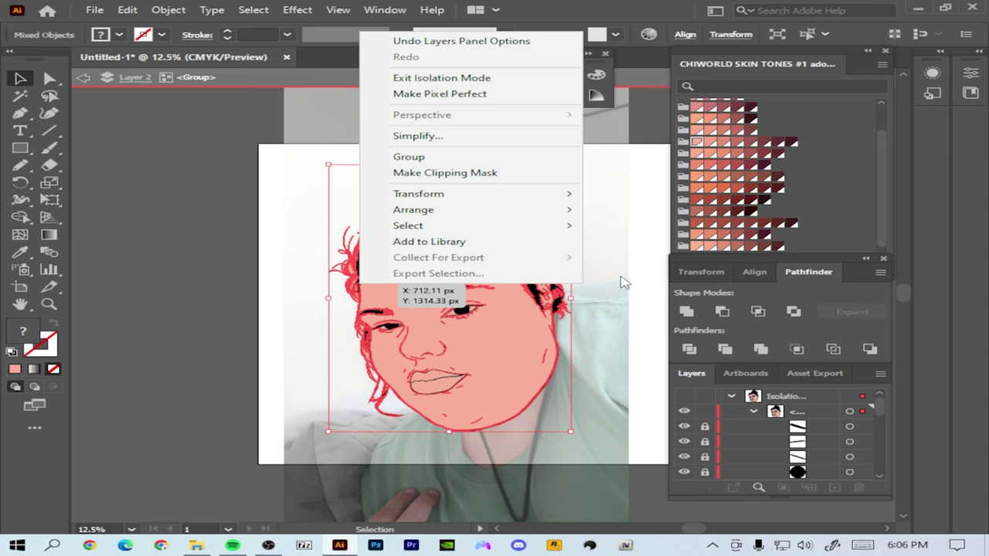
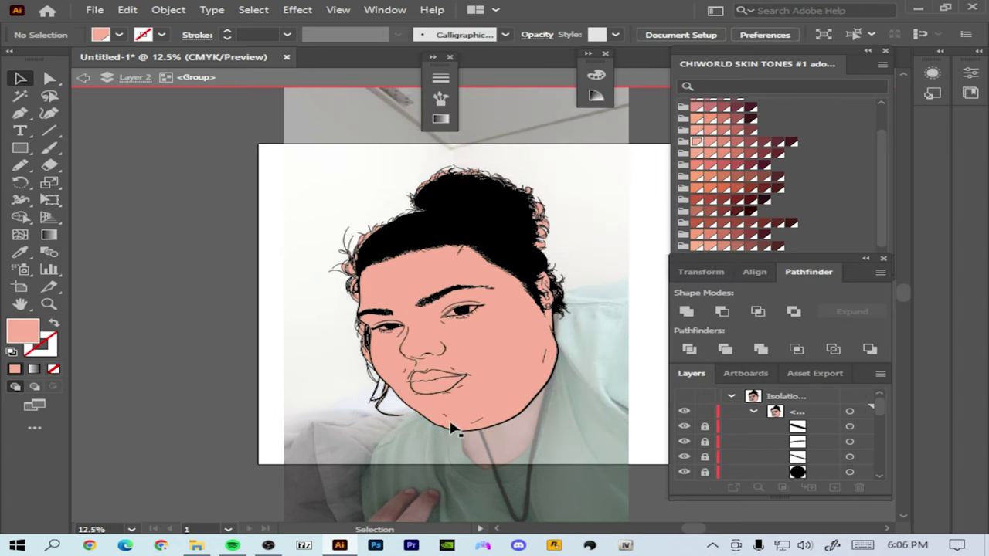
right_click(555, 281)
right_click(522, 310)
right_click(500, 349)
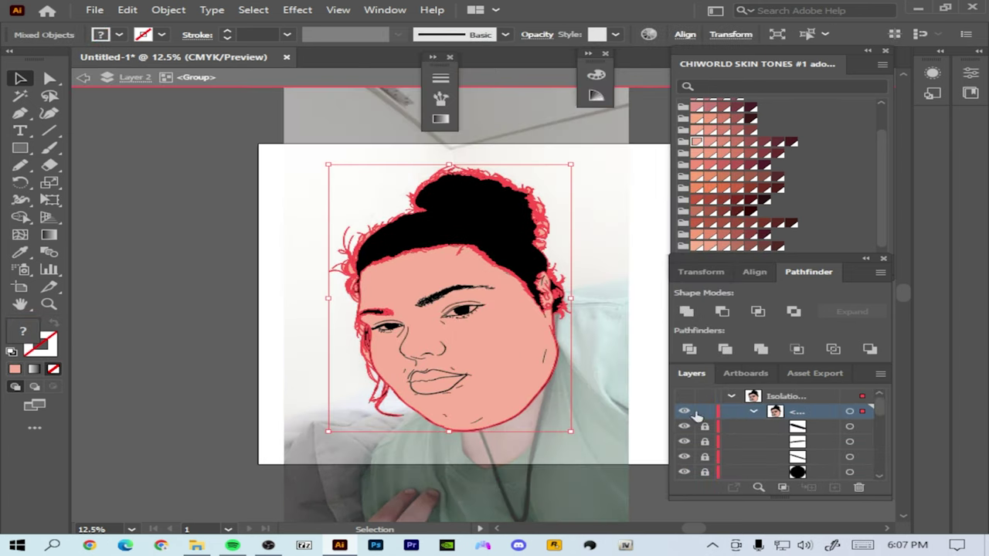
right_click(542, 238)
right_click(548, 247)
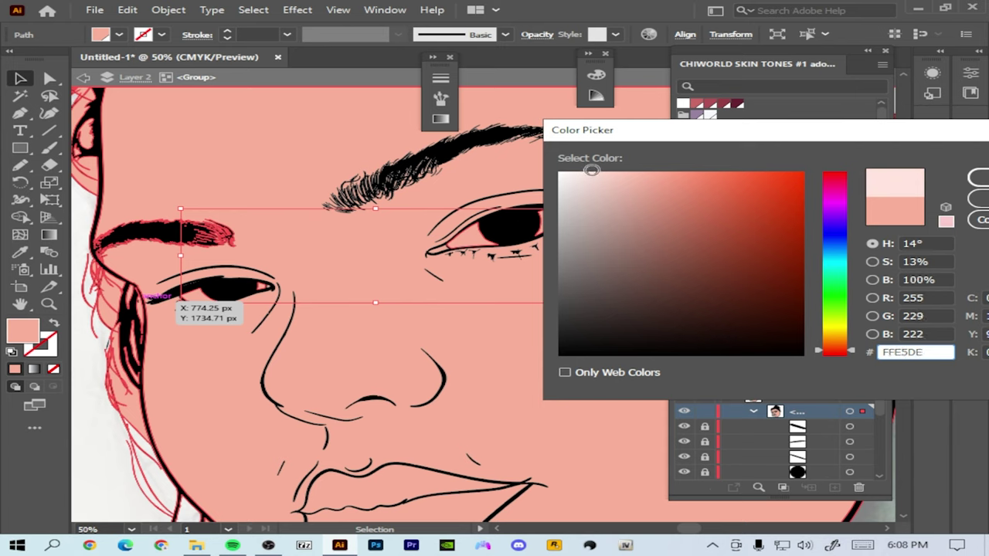
key("ctrl+-")
key("ctrl+-")
- Save the portrait as a named .ai file and minimize Illustrator to the desktop
right_click(543, 237)
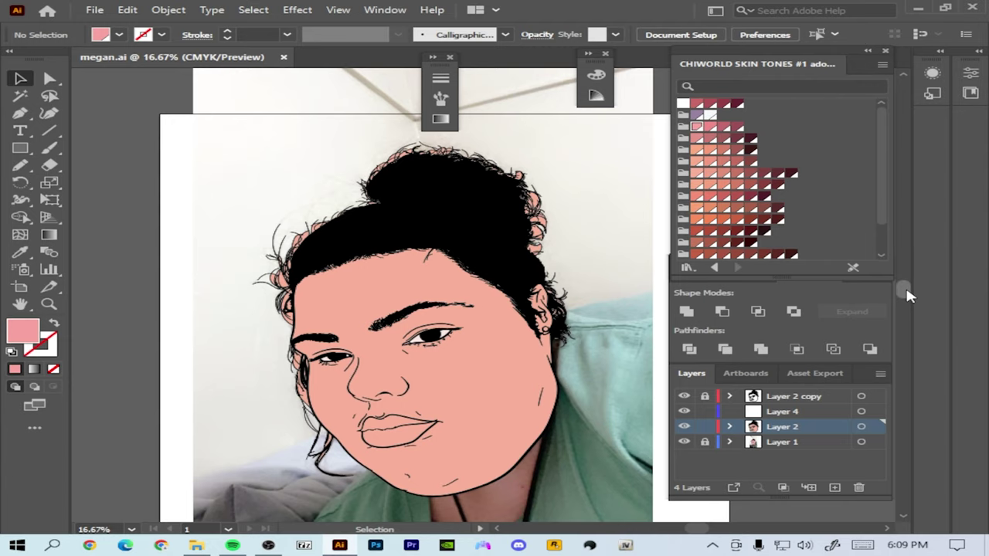
right_click(487, 405)
key("ctrl+-")
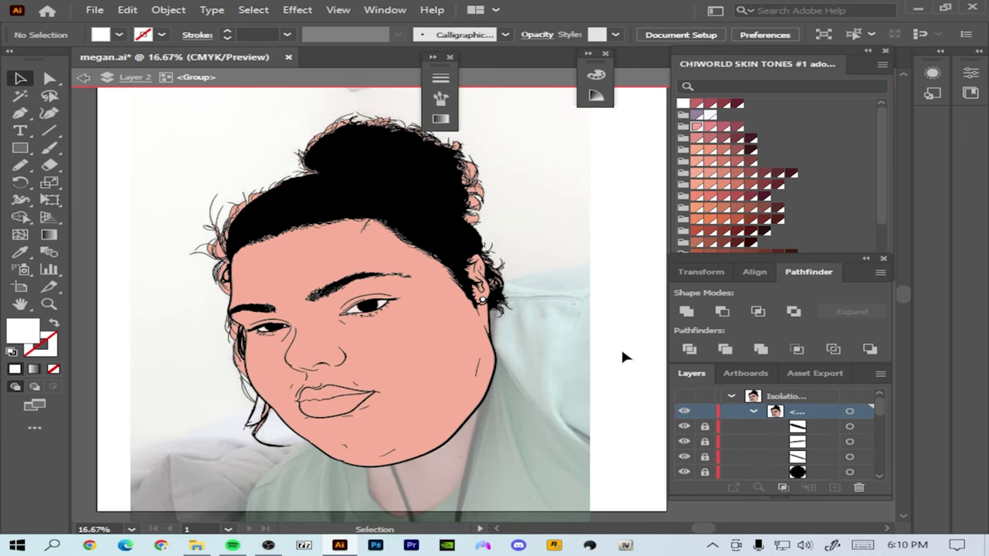
right_click(439, 373)
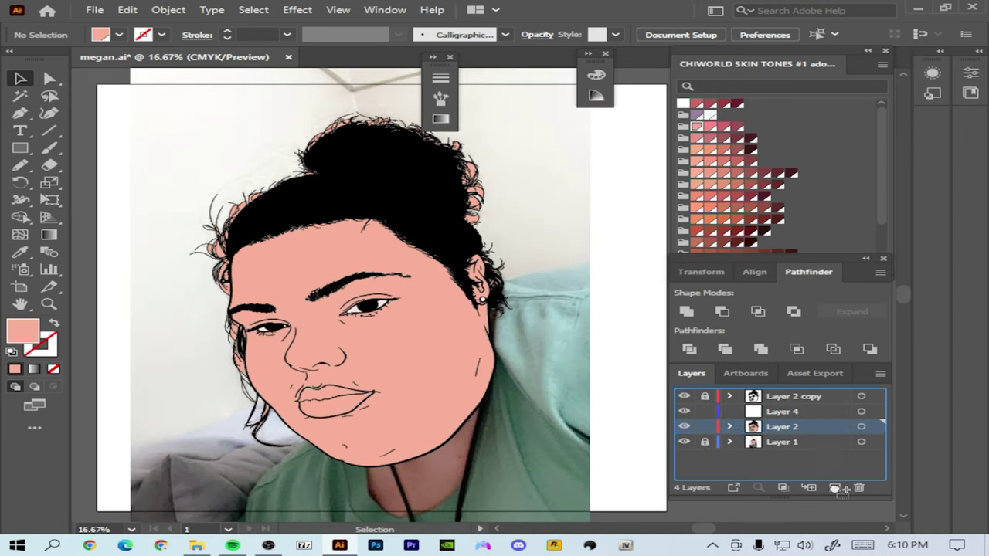
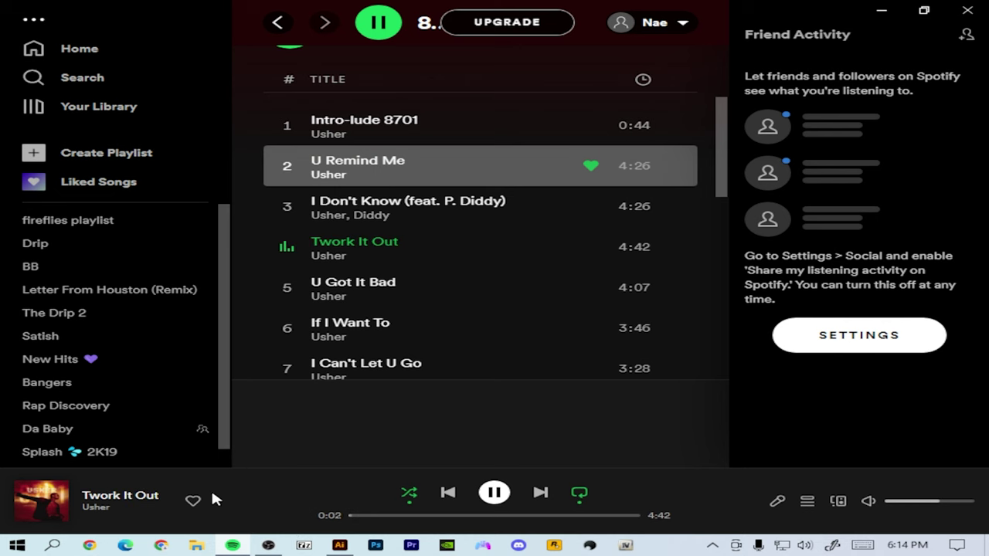
- Play 'Twork It Out' in Spotify and return to the portrait in Illustrator
right_click(551, 416)
- Zoom to 150% on the hair beside the ear and pick the Paintbrush with a 5 pt round black brush
key("BackSpace")
key("BackSpace")
key("BackSpace")
key("BackSpace")
key("BackSpace")
key("BackSpace")
key("BackSpace")
key("ctrl+-")
key("ctrl+-")
- Paint black strands into the hair beside the ear to close the peach gaps
key("BackSpace")
key("BackSpace")
key("BackSpace")
key("BackSpace")
key("BackSpace")
key("BackSpace")
key("BackSpace")
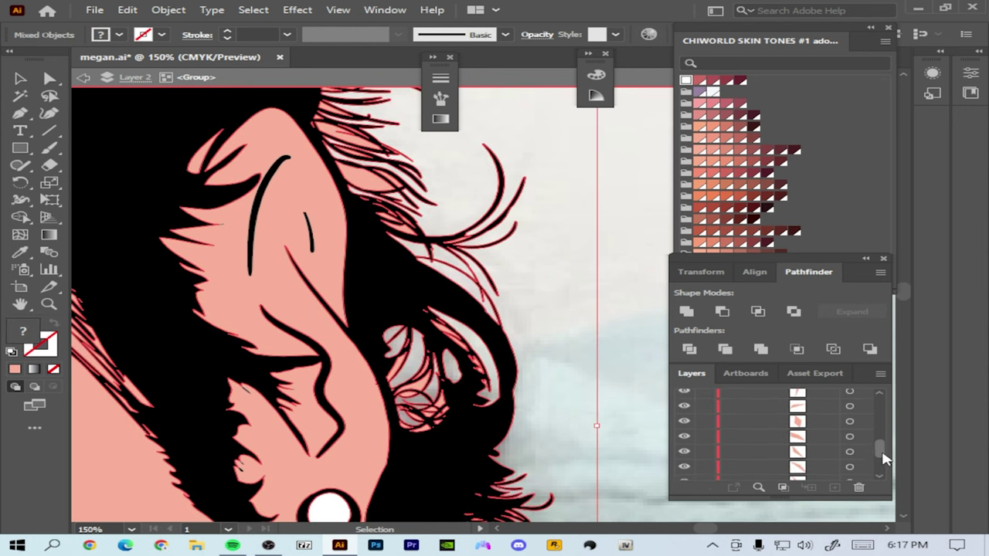
key("BackSpace")
key("BackSpace")
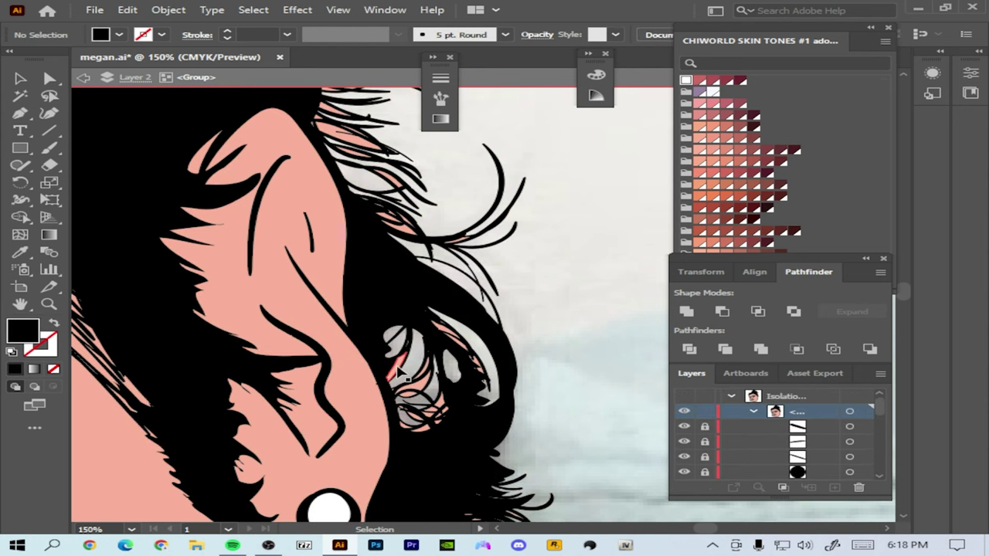
key("BackSpace")
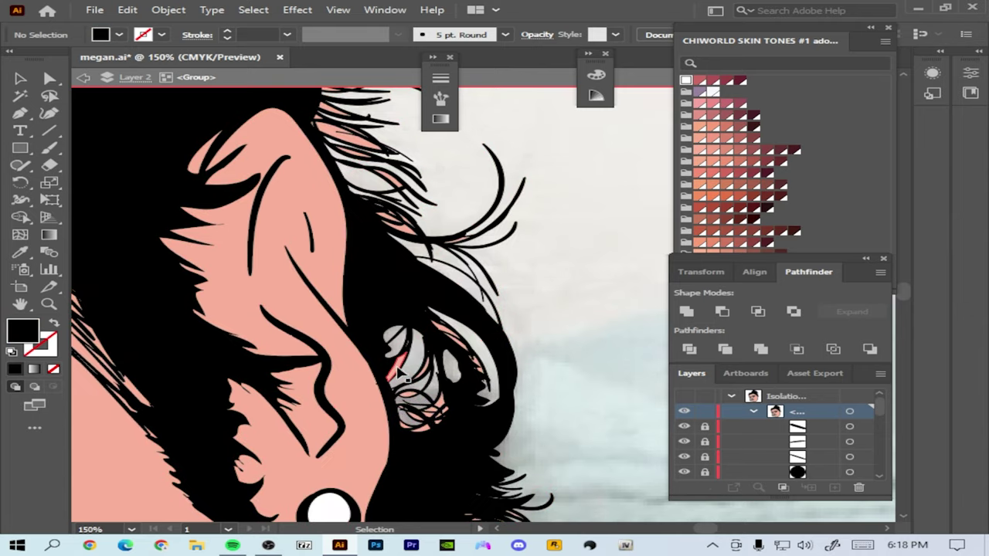
- Finish the remaining hair strokes by the ear and bring Spotify to the front
key("ctrl+-")
key("BackSpace")
key("BackSpace")
key("ctrl+-")
key("BackSpace")
key("BackSpace")
key("BackSpace")
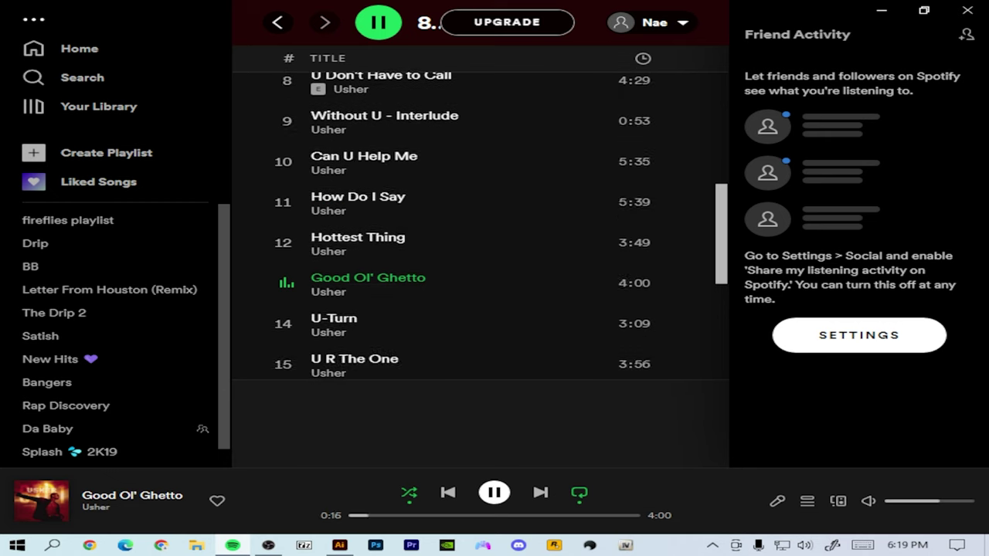
- Play Usher's 'Good Ol' Ghetto' in Spotify and switch back to Illustrator
key("BackSpace")
key("BackSpace")
key("BackSpace")
key("BackSpace")
key("ctrl+-")
- Fill the stray peach gaps in the hair strands with black, including the one beside the eye
key("BackSpace")
key("BackSpace")
key("BackSpace")
key("BackSpace")
key("BackSpace")
key("BackSpace")
key("BackSpace")
key("BackSpace")
key("BackSpace")
key("BackSpace")
key("BackSpace")
key("BackSpace")
key("BackSpace")
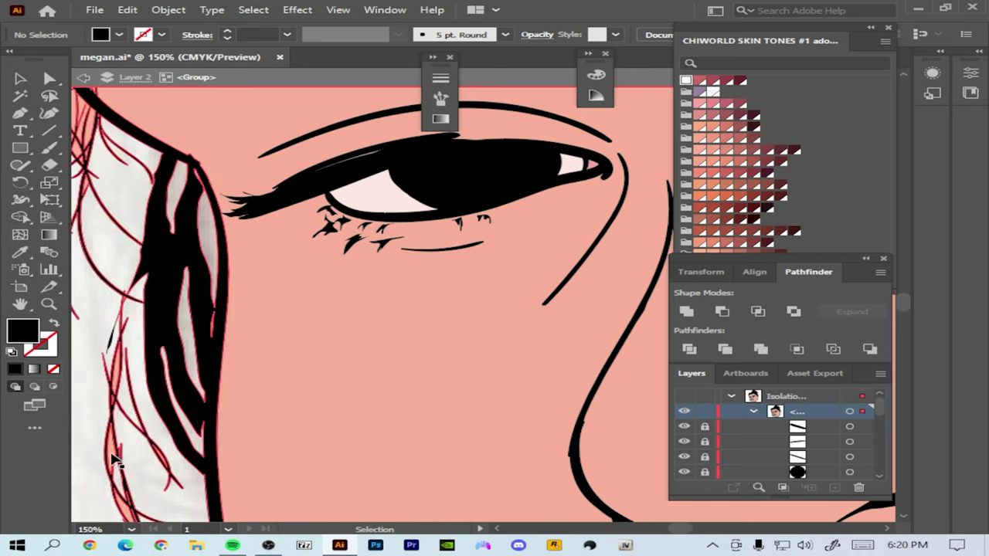
- Zoomed in to 600%, retouch the hair strands around the top-knot with the black Paintbrush
key("BackSpace")
key("BackSpace")
key("BackSpace")
key("BackSpace")
key("BackSpace")
key("ctrl+-")
key("BackSpace")
key("ctrl+-")
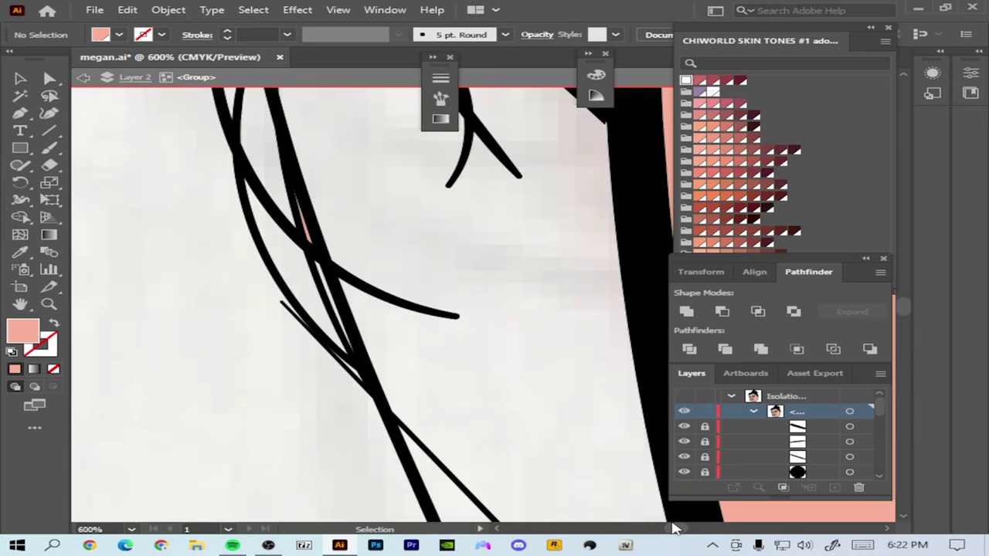
- Clean the hairline edges with peach fill so hair and skin meet cleanly, then zoom back to 25%
key("ctrl+-")
key("ctrl+-")
key("BackSpace")
key("BackSpace")
key("BackSpace")
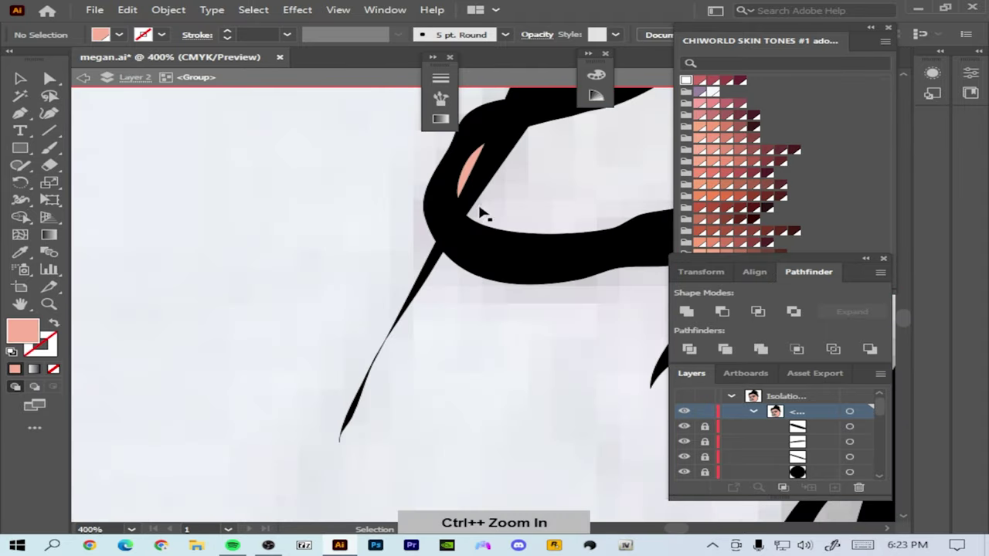
key("BackSpace")
key("ctrl+-")
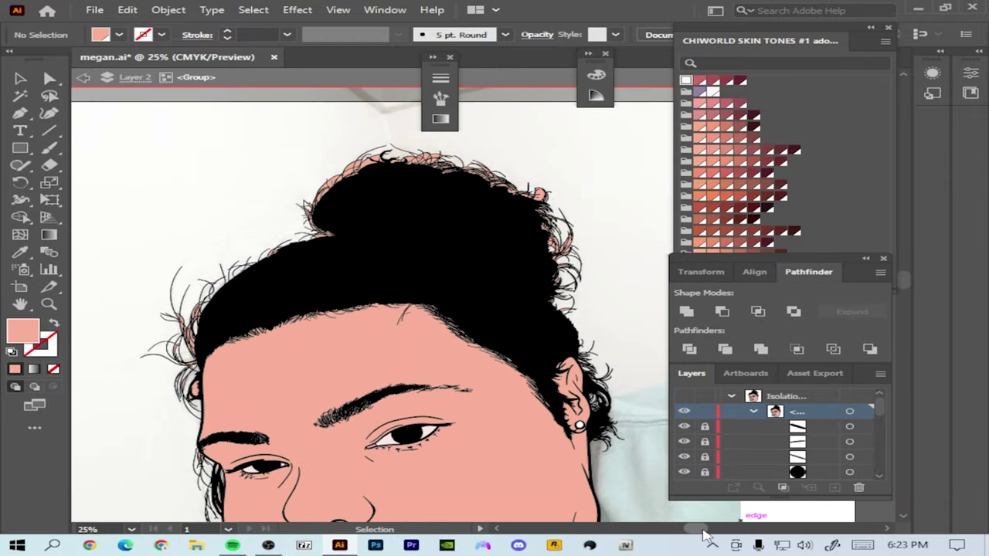
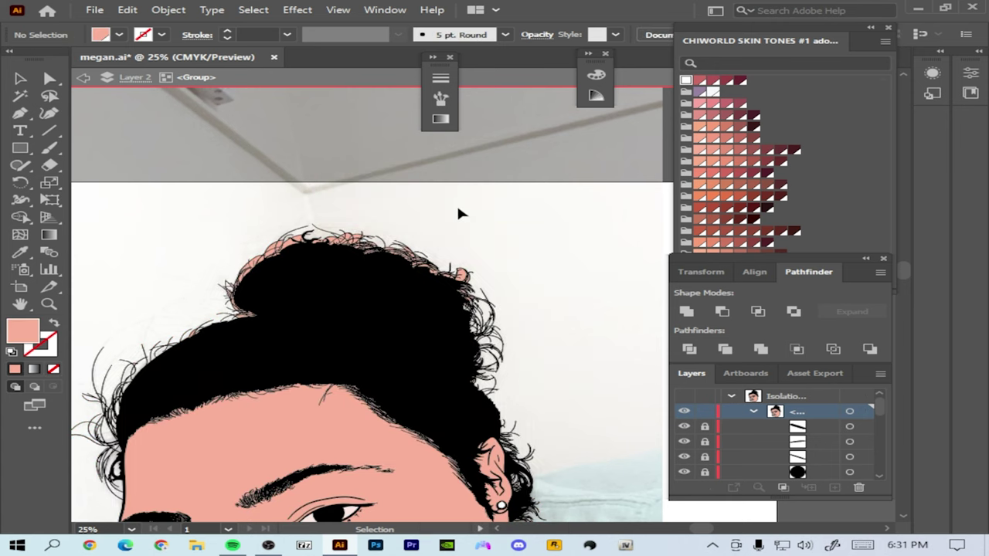
- Zoom to 150% on the bun and remove the peach slivers between the curly hair strands
key("BackSpace")
key("BackSpace")
key("BackSpace")
key("BackSpace")
key("BackSpace")
key("BackSpace")
key("BackSpace")
key("BackSpace")
key("BackSpace")
key("BackSpace")
key("BackSpace")
key("BackSpace")
key("ctrl+-")
- Clear the remaining peach fragments among the strands, undo one stray edit, and save the finished portrait
key("BackSpace")
key("BackSpace")
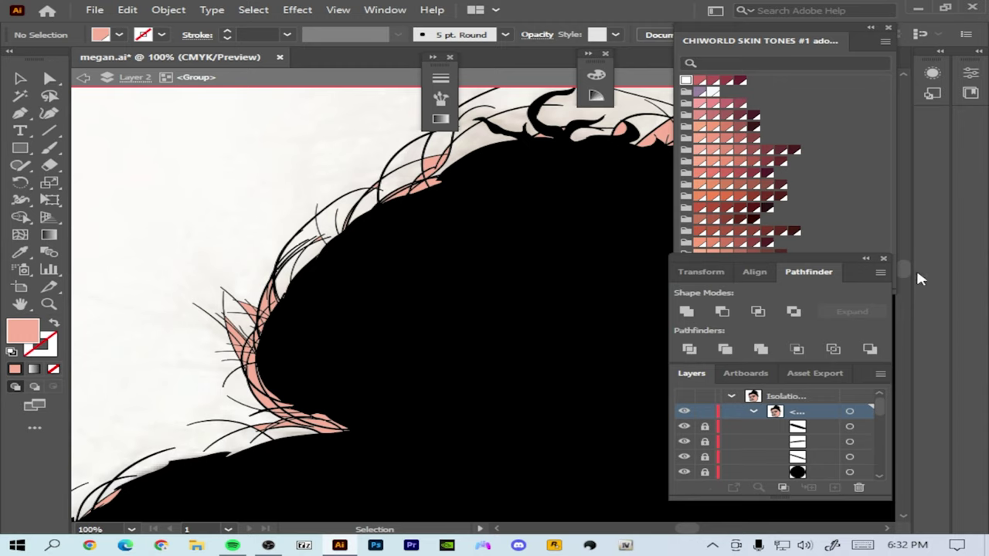
key("BackSpace")
key("BackSpace")
key("BackSpace")
key("BackSpace")
key("BackSpace")
key("BackSpace")
key("BackSpace")
key("BackSpace")
key("BackSpace")
key("BackSpace")
key("BackSpace")
key("ctrl+z")
key("ctrl+-")
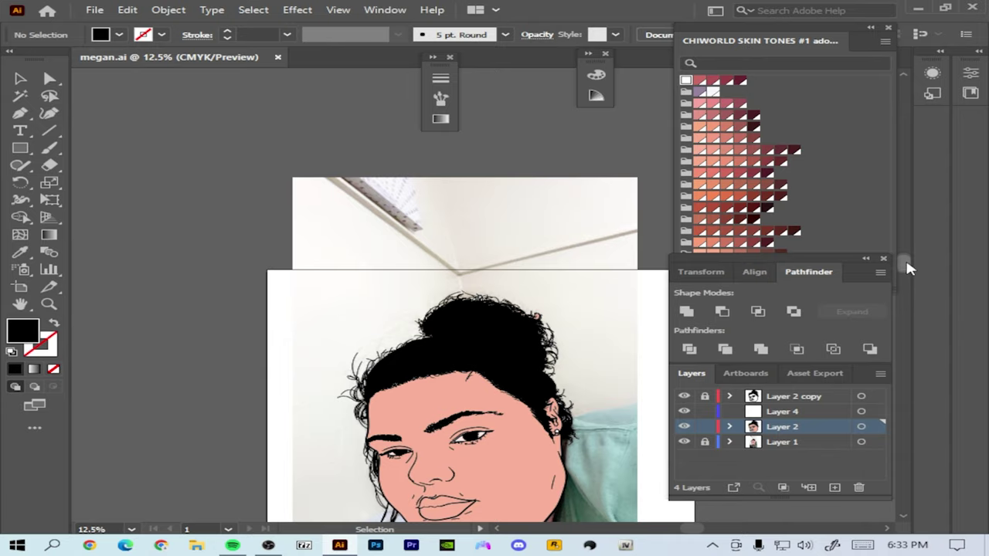